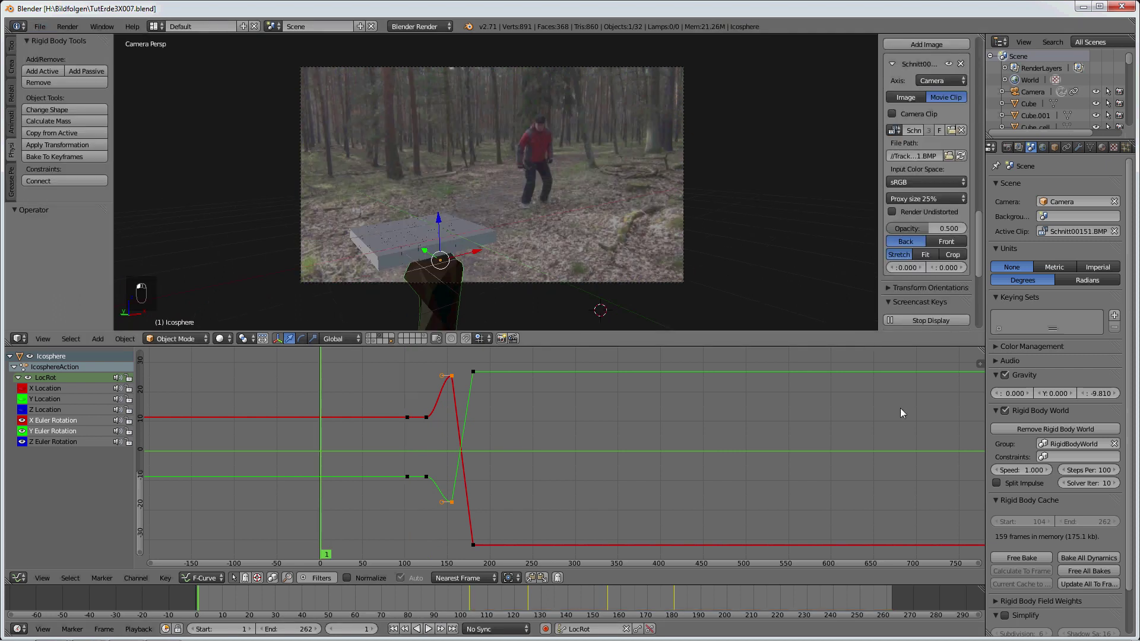
Select all objects and bake the rigid body physics for every one of them.
click(537, 304)
key(a)
key(a)
drag(379, 522, 585, 284)
key(a)
key(a)
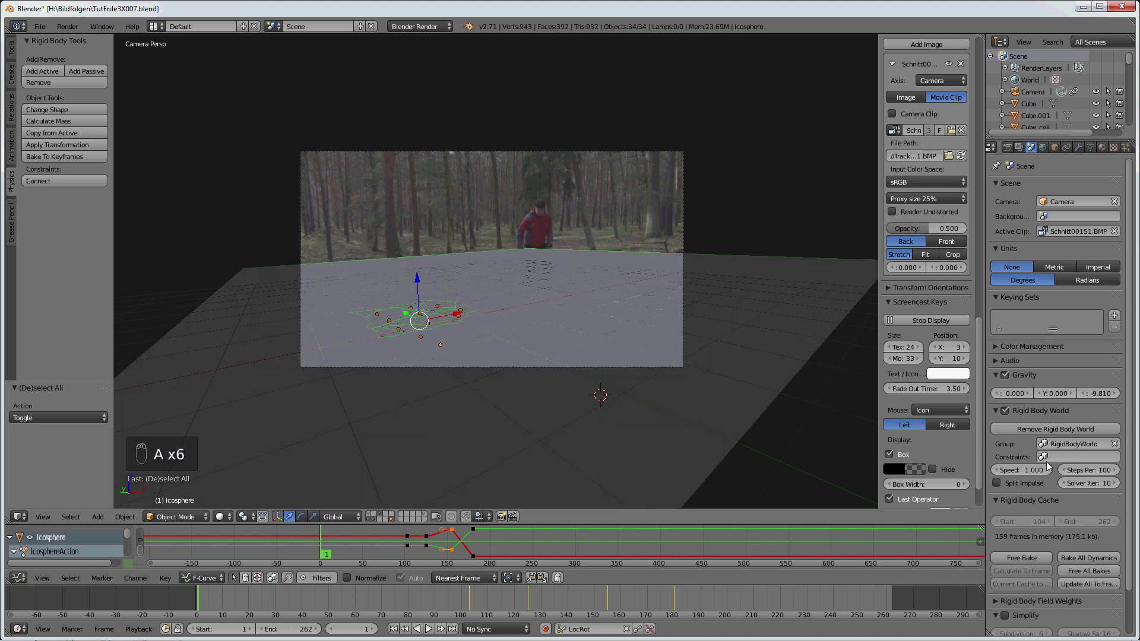
Scrub the baked simulation in camera view to frame 219, then back to frame 100.
drag(1085, 577, 539, 591)
middle_click(584, 349)
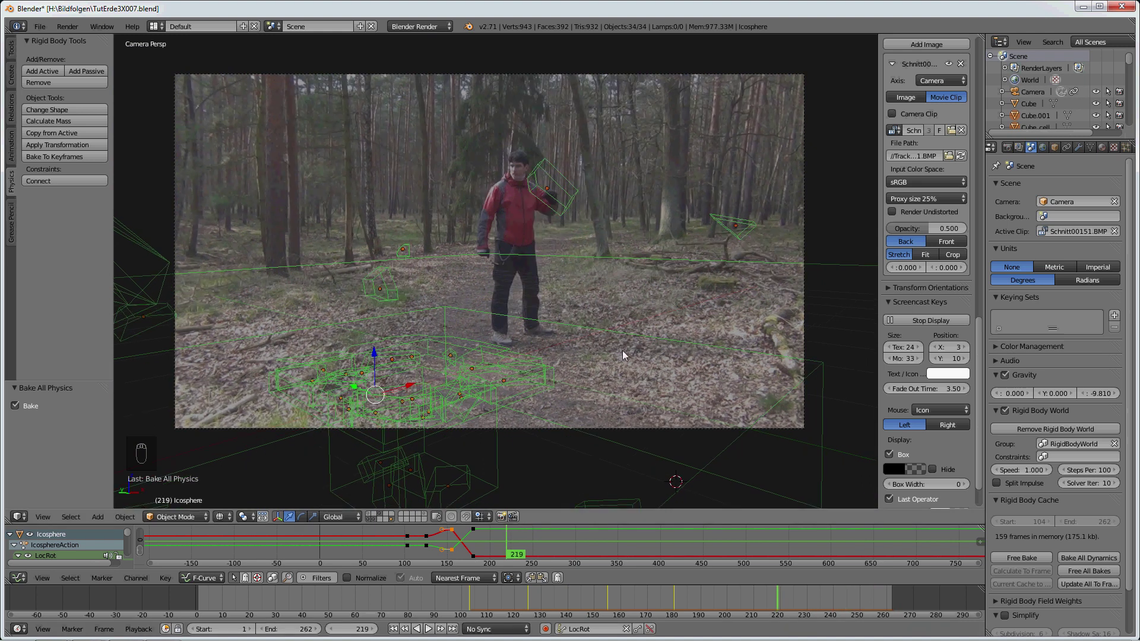
drag(41, 29, 768, 308)
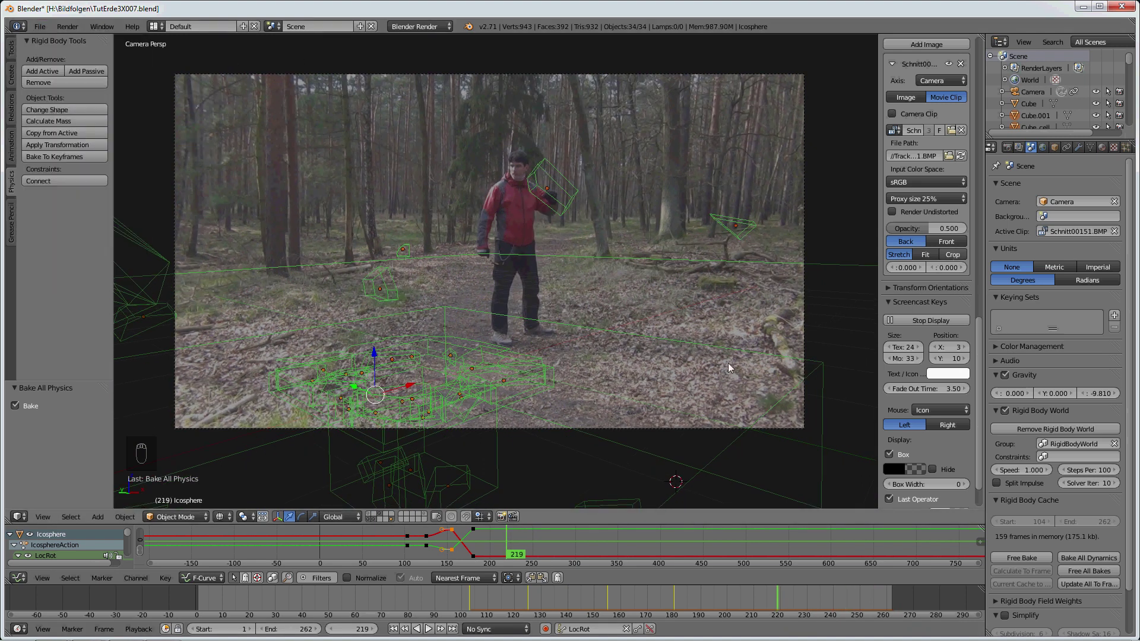